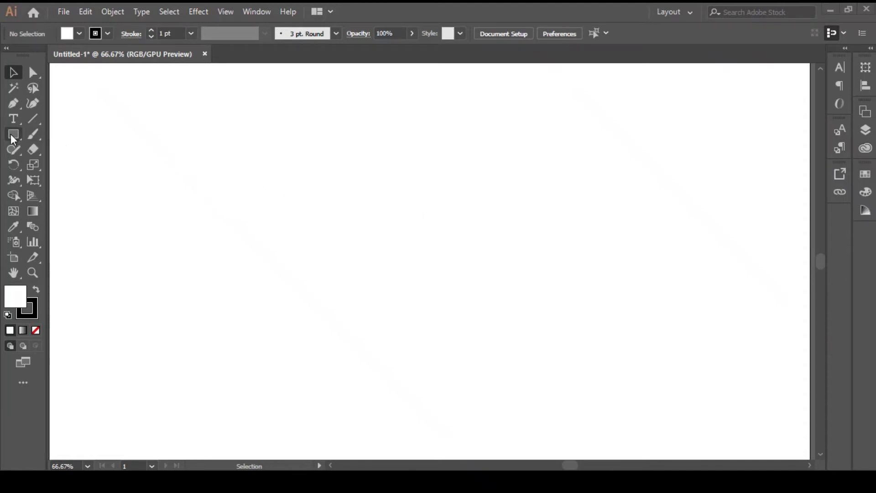
# - Draw a rectangle roughly 400 by 216 px in the middle of the artboard
pyautogui.moveTo(63, 141); pyautogui.dragTo(44, 277)
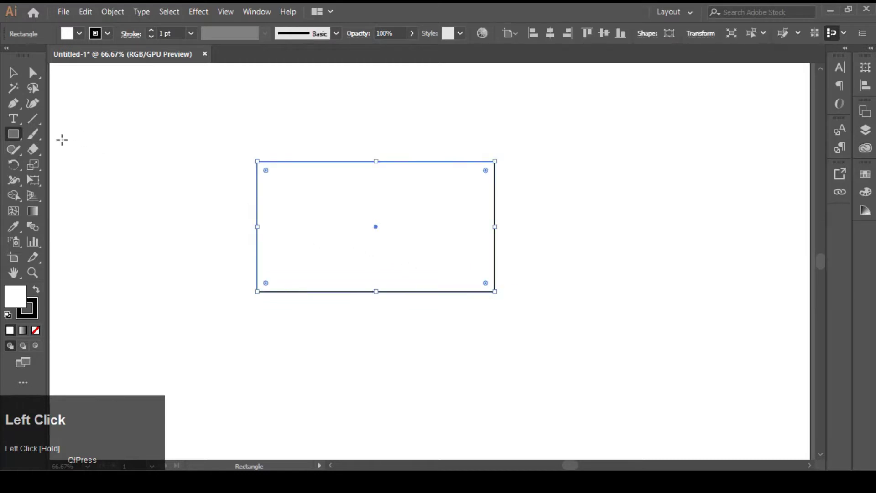
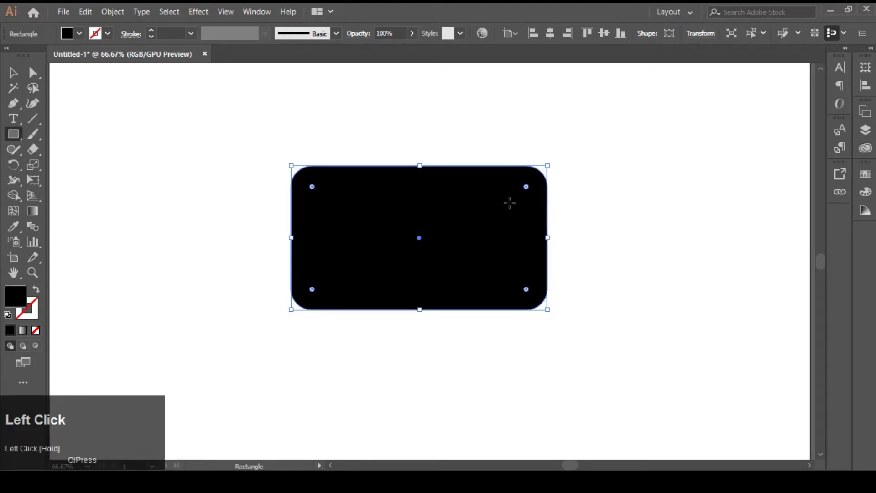
# - Merge the rounded rectangle into a plain black path via the Pathfinder panel
pyautogui.doubleClick(10, 77)
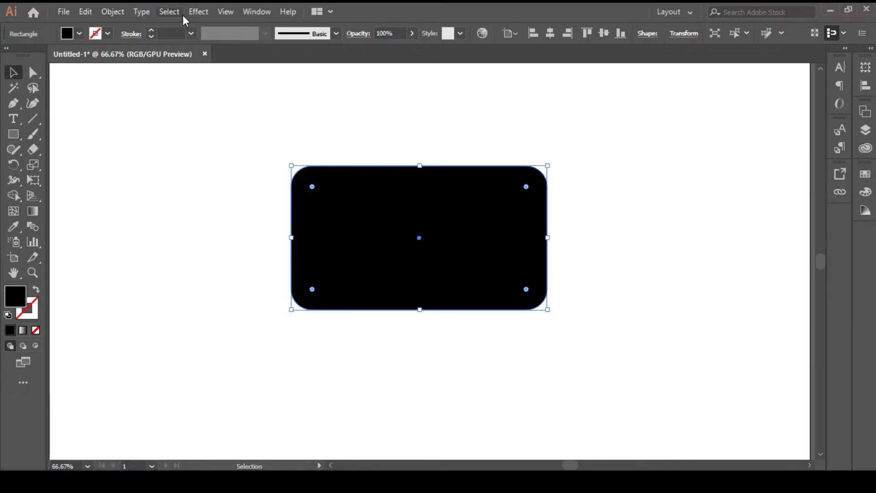
pyautogui.click(256, 14)
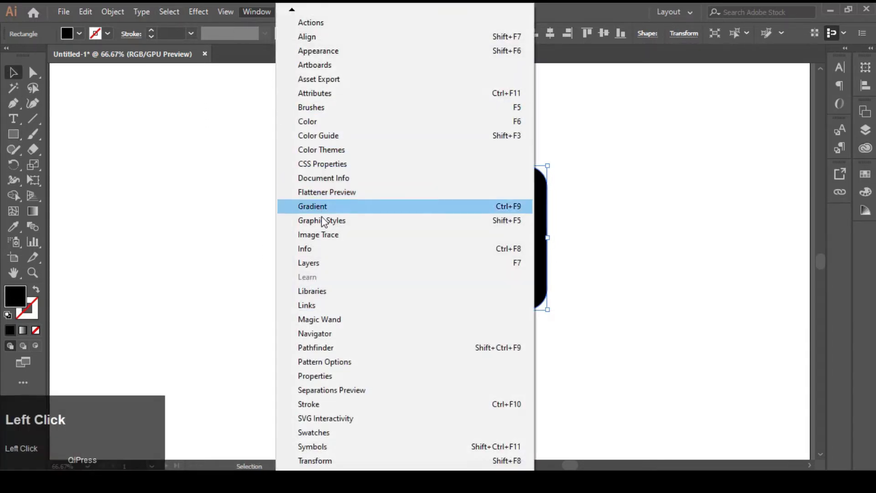
pyautogui.click(324, 353)
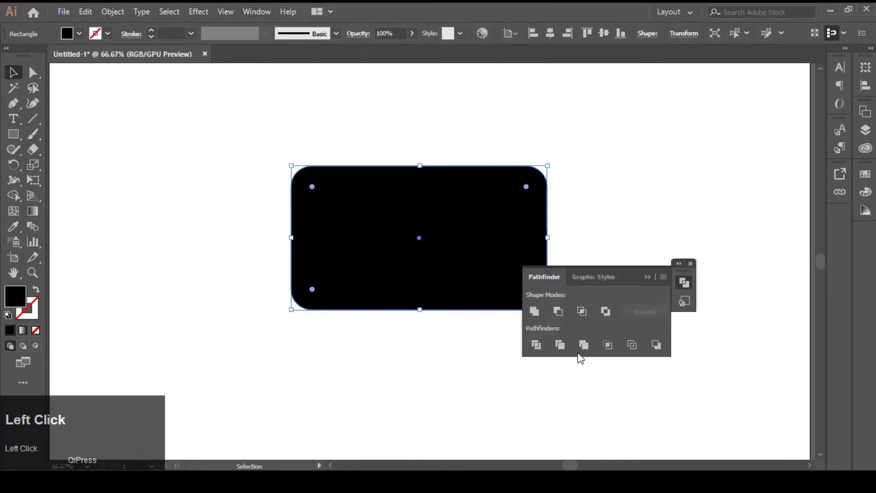
pyautogui.click(538, 317)
pyautogui.moveTo(538, 317); pyautogui.dragTo(116, 16)
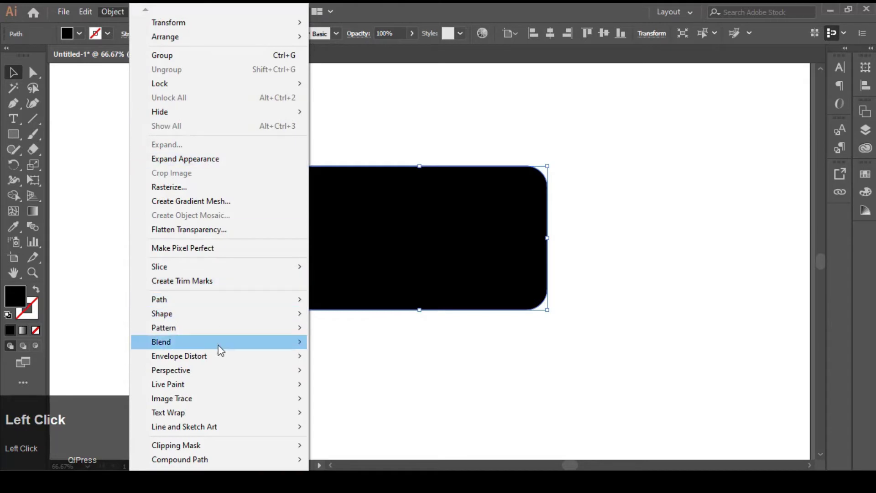
# - Apply a Make with Warp envelope distort, style Inflate with a 15% bend
pyautogui.click(355, 361)
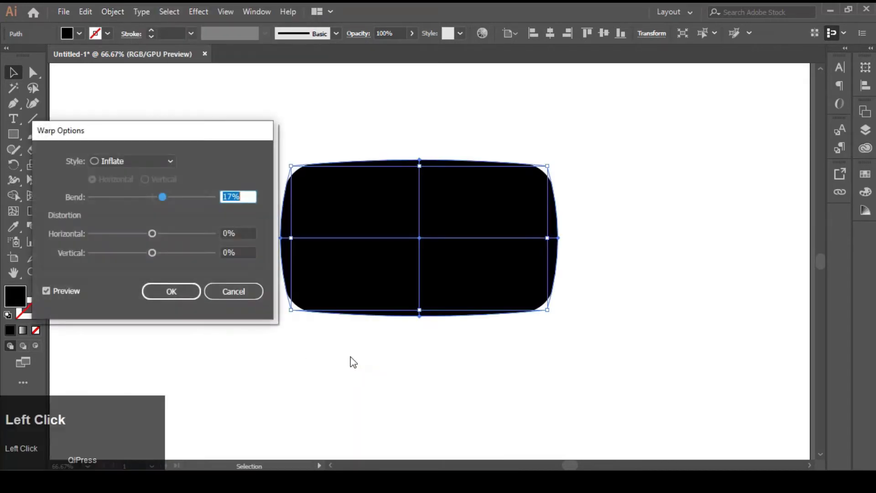
pyautogui.click(179, 136)
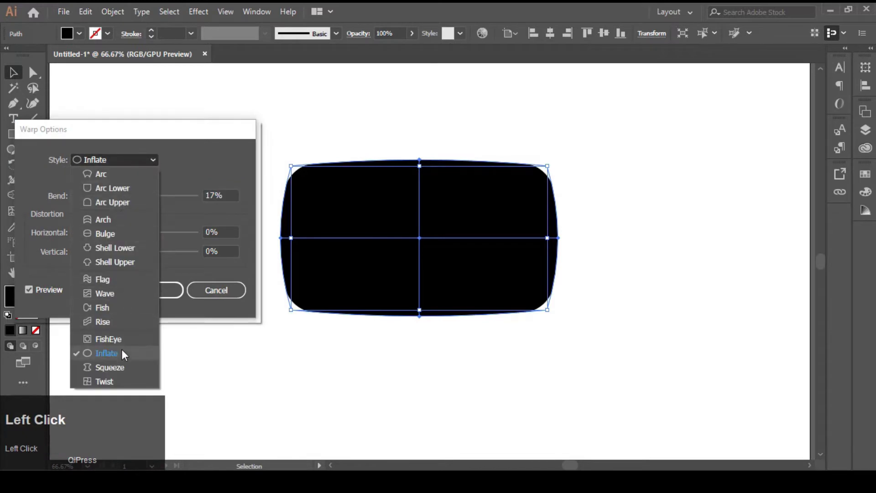
pyautogui.click(117, 360)
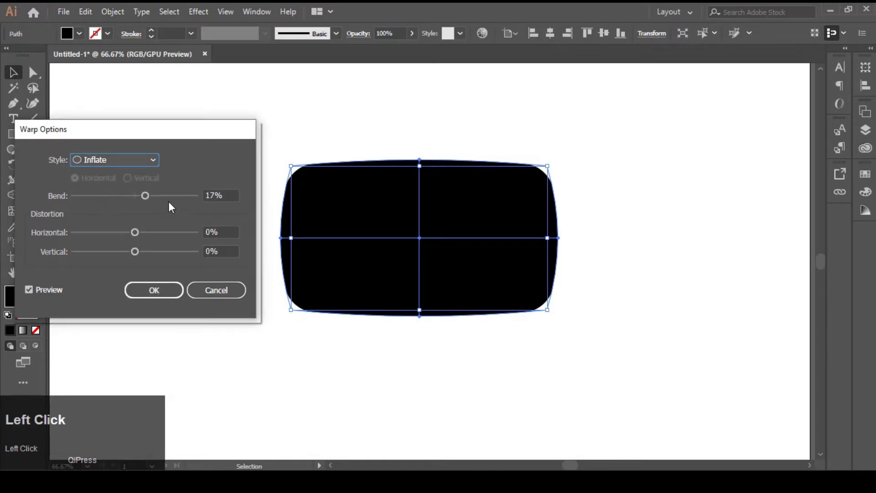
pyautogui.moveTo(148, 202); pyautogui.dragTo(145, 203)
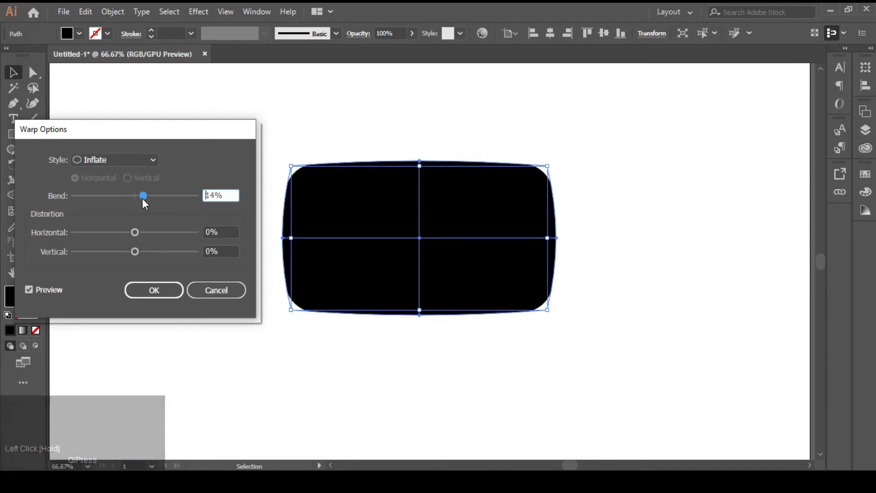
pyautogui.click(147, 204)
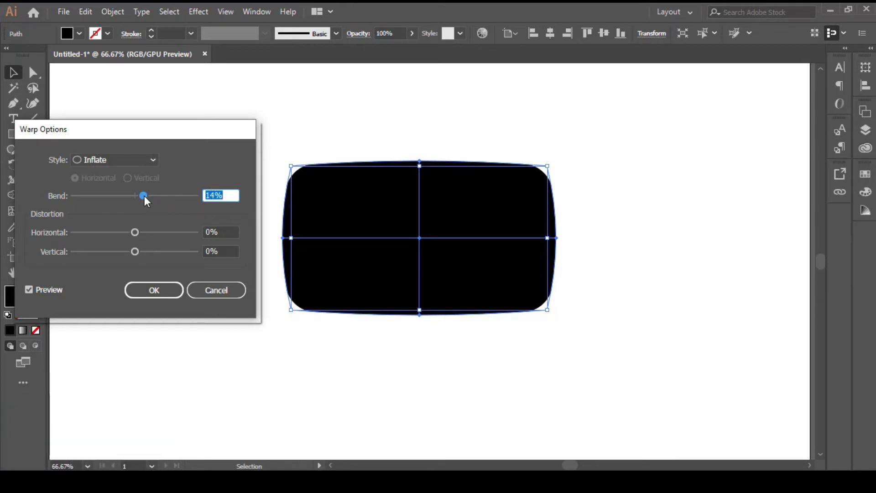
pyautogui.moveTo(147, 200); pyautogui.dragTo(141, 270)
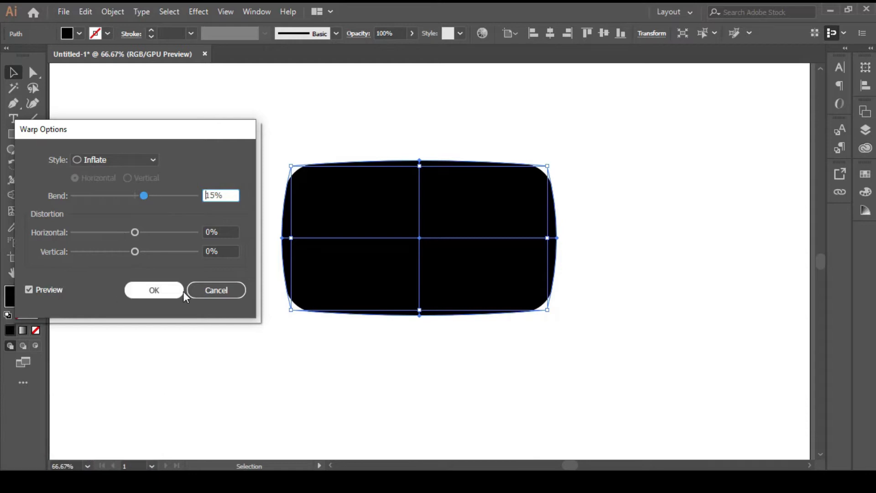
pyautogui.click(155, 294)
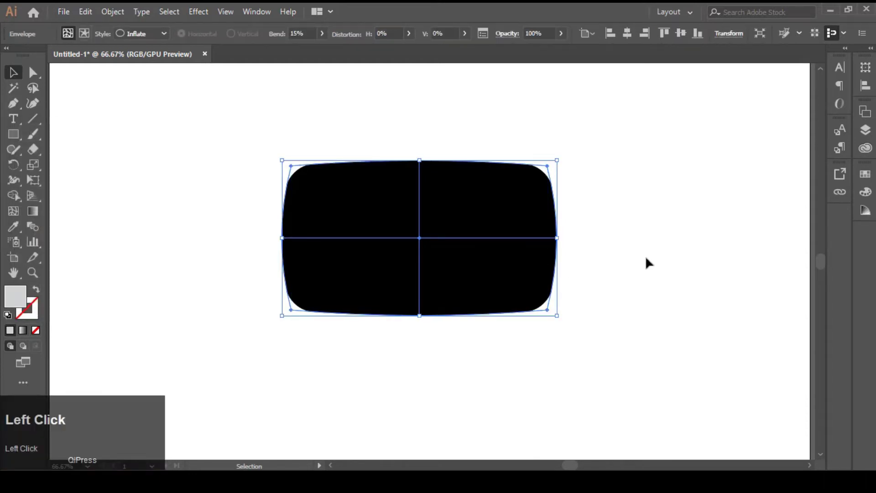
# - Expand the warped shape into ordinary grouped paths
pyautogui.moveTo(616, 182); pyautogui.dragTo(108, 18)
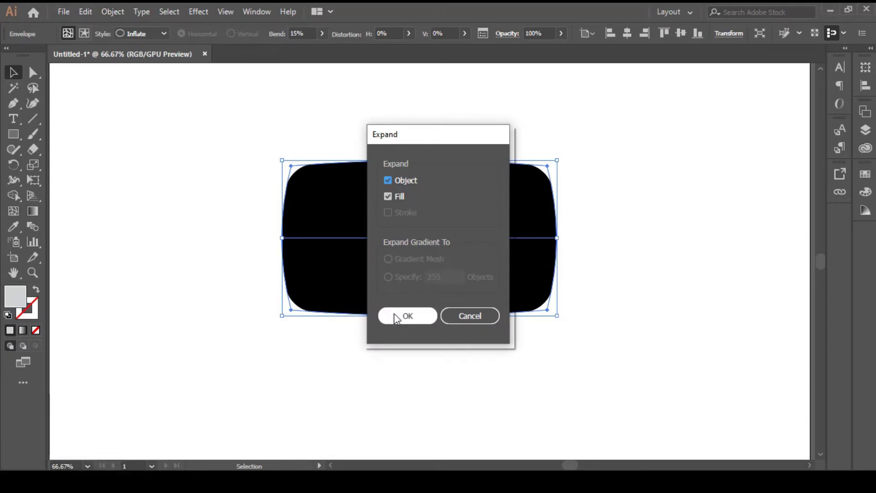
pyautogui.click(396, 320)
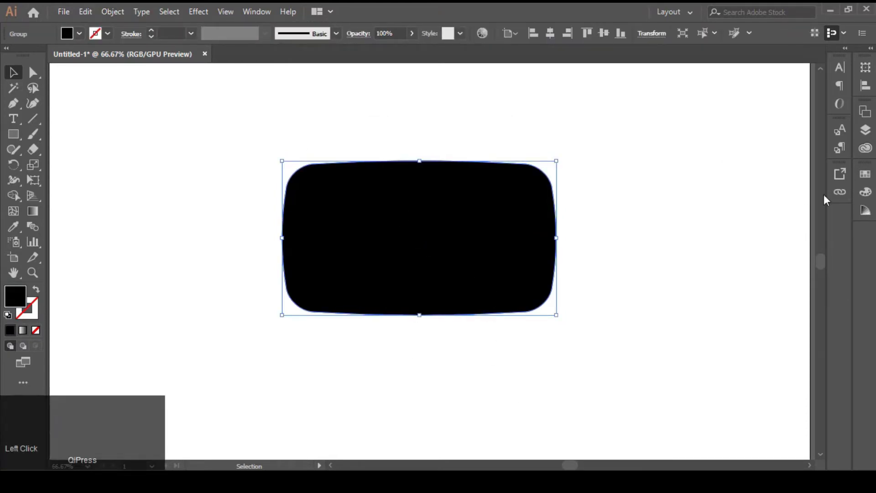
# - Fill the shape with a global red swatch set to R223 G36 B42, then deselect
pyautogui.click(870, 197)
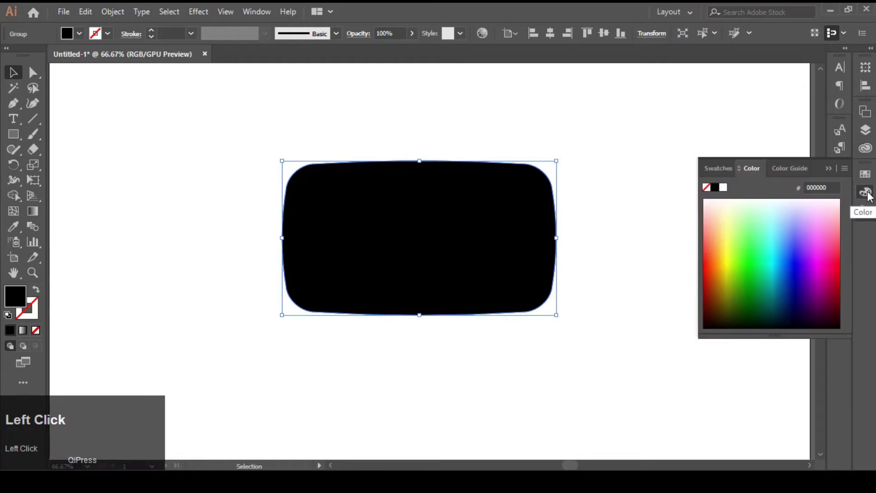
pyautogui.click(726, 173)
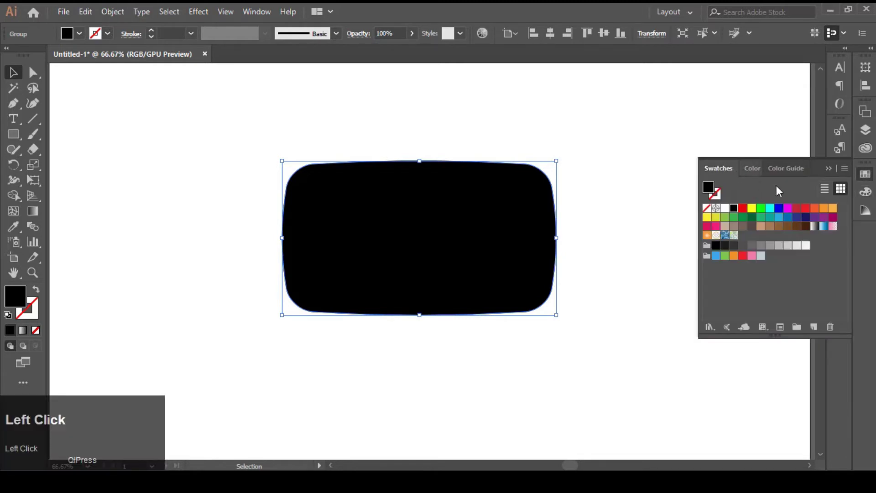
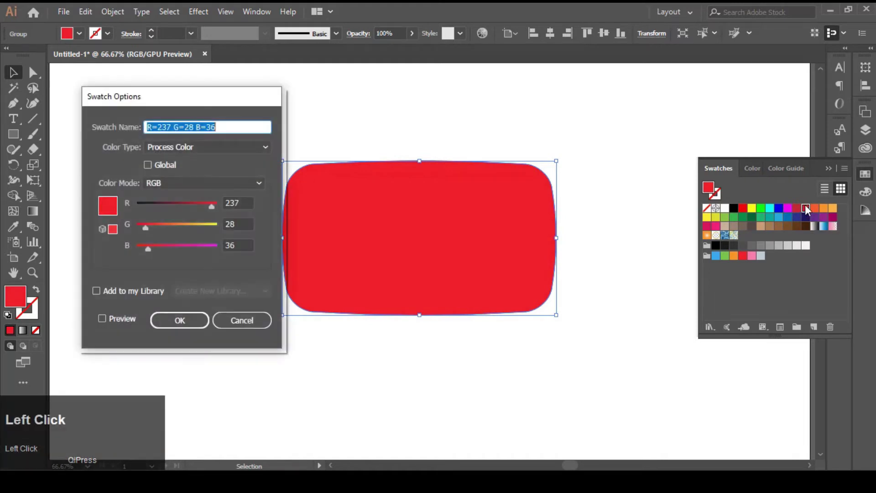
pyautogui.click(833, 173)
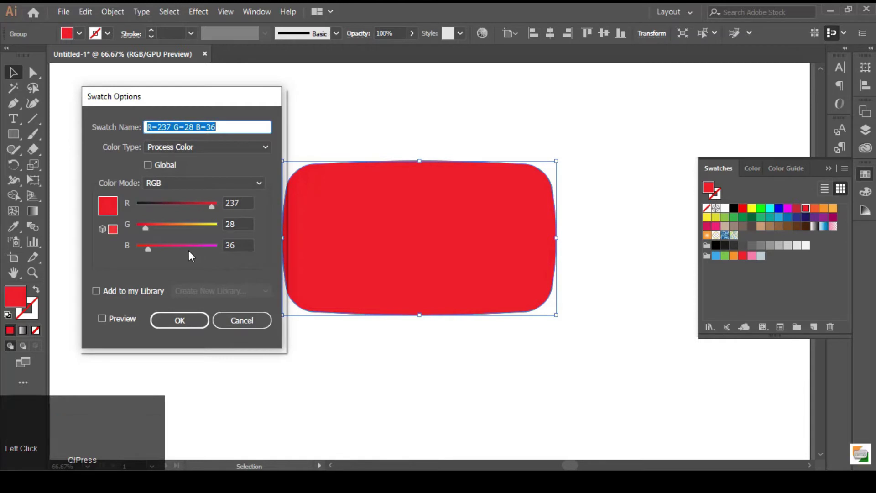
pyautogui.moveTo(150, 171); pyautogui.dragTo(125, 320)
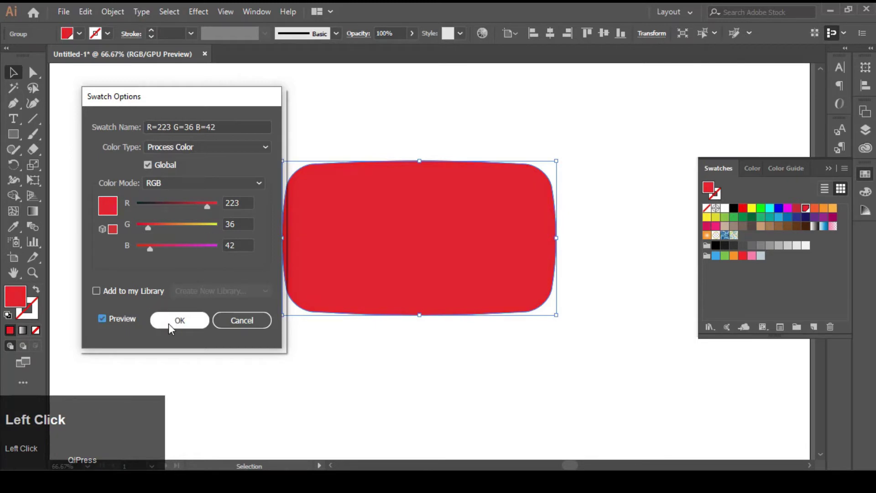
pyautogui.click(175, 325)
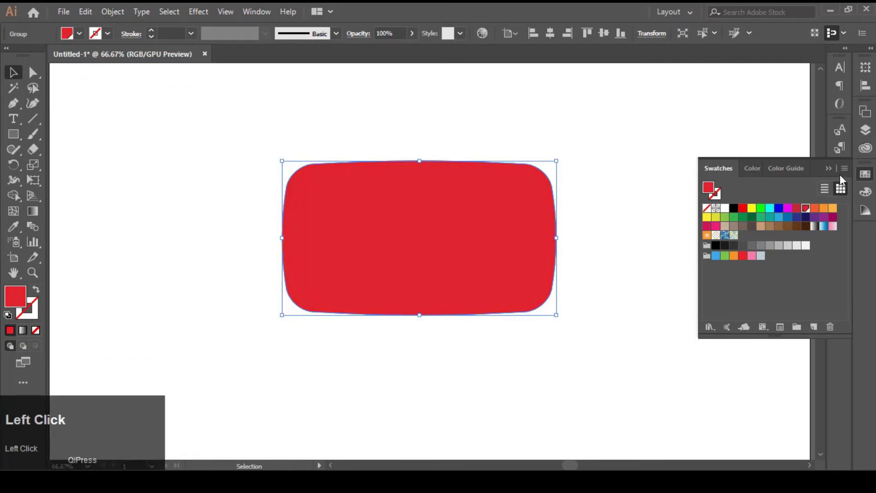
pyautogui.moveTo(833, 176); pyautogui.dragTo(636, 270)
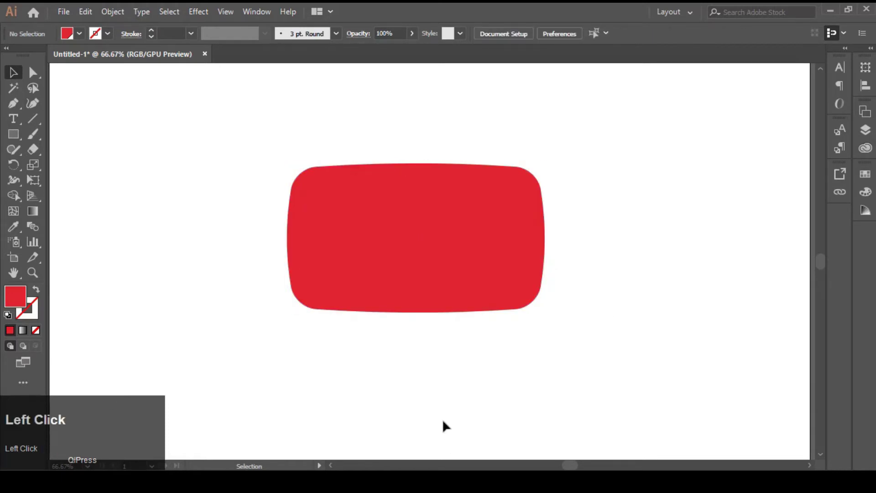
# - Create a three-sided polygon left of the red shape, pointing right, with a white fill
pyautogui.moveTo(13, 138); pyautogui.dragTo(83, 186)
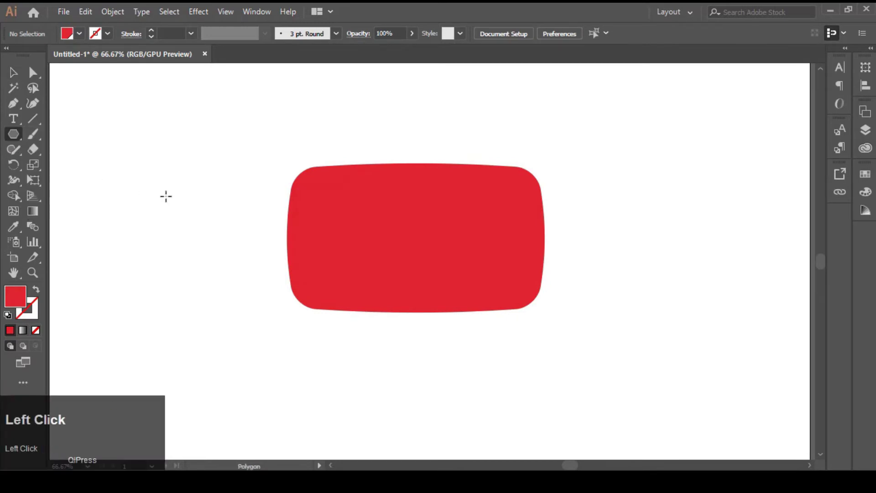
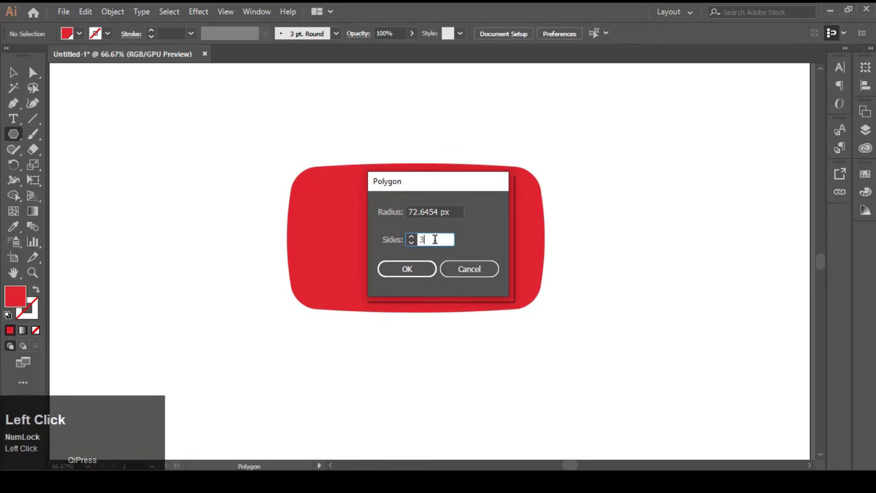
pyautogui.click(412, 277)
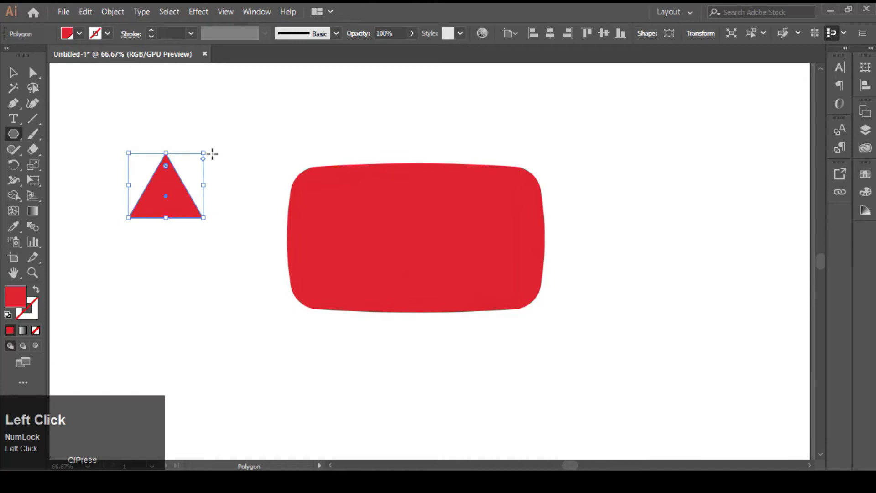
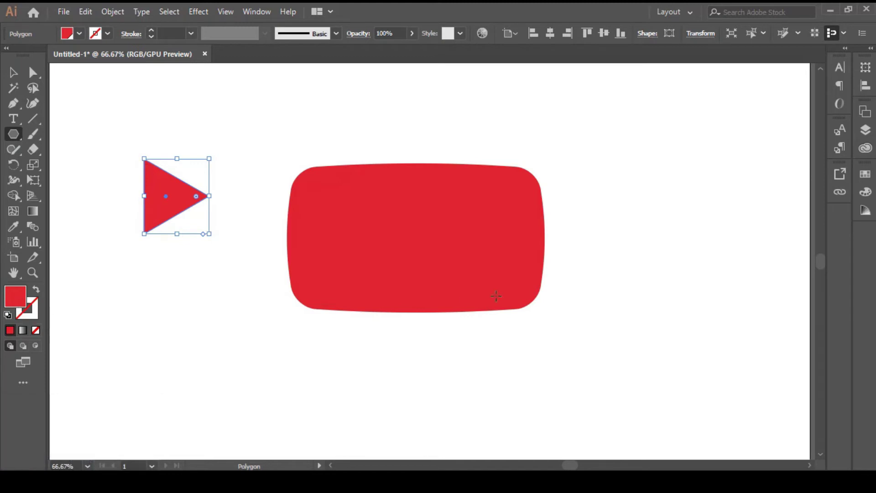
pyautogui.click(865, 196)
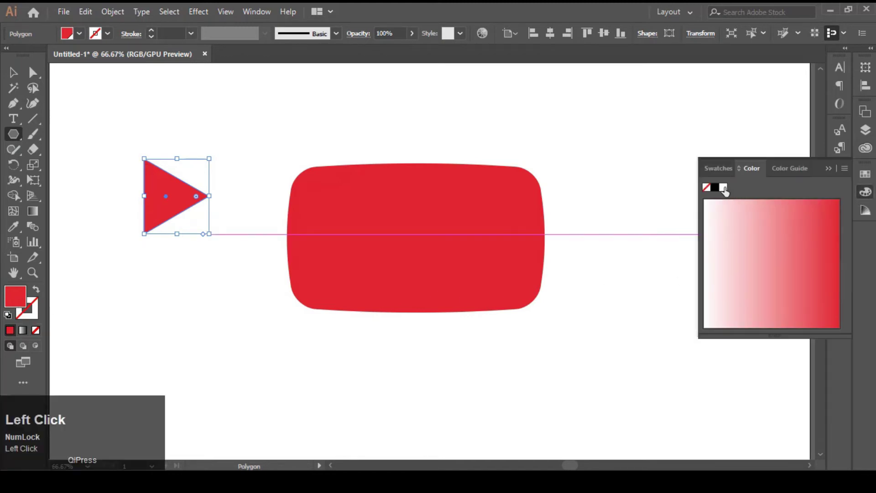
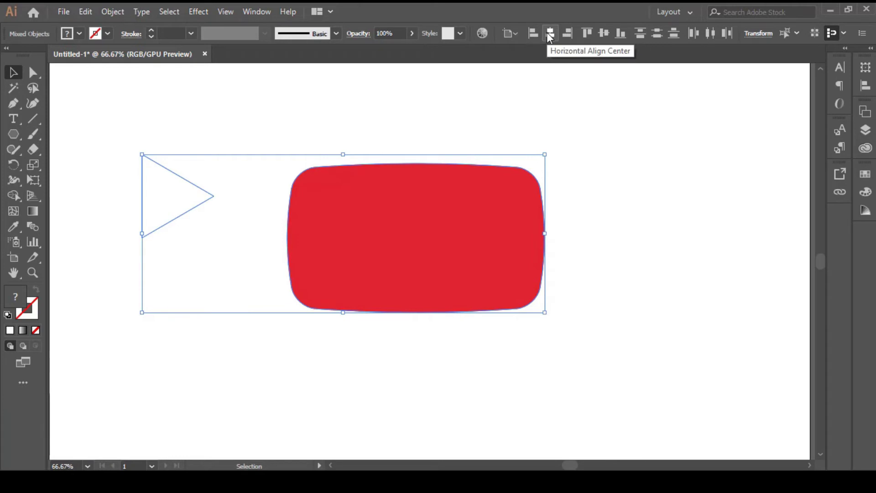
# - Align the triangle centered on the red shape as key object, then nudge it slightly right
pyautogui.click(550, 37)
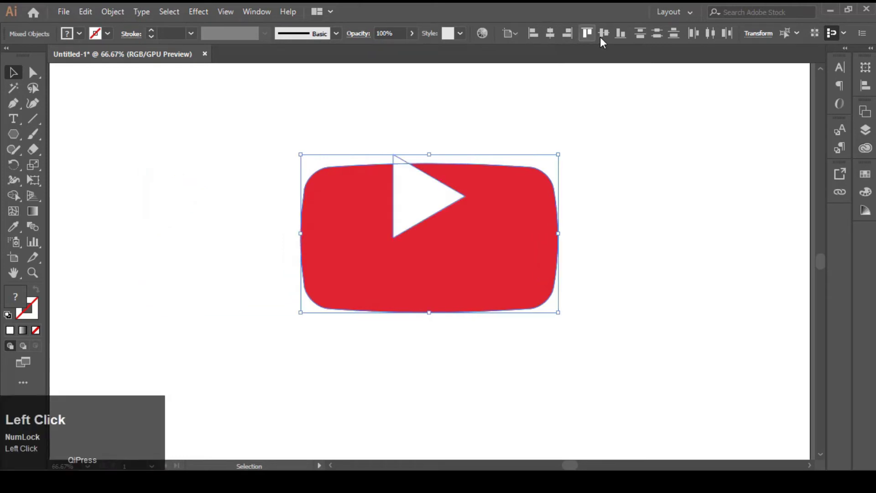
pyautogui.moveTo(607, 39); pyautogui.dragTo(573, 56)
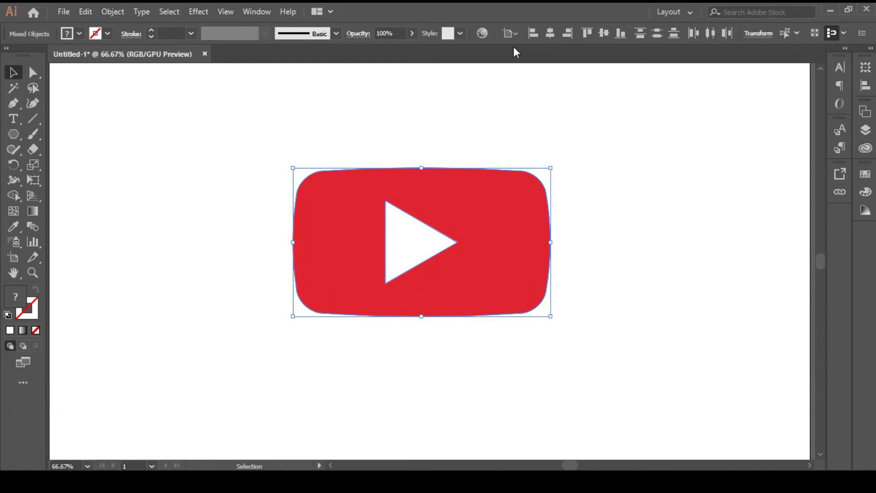
pyautogui.click(522, 35)
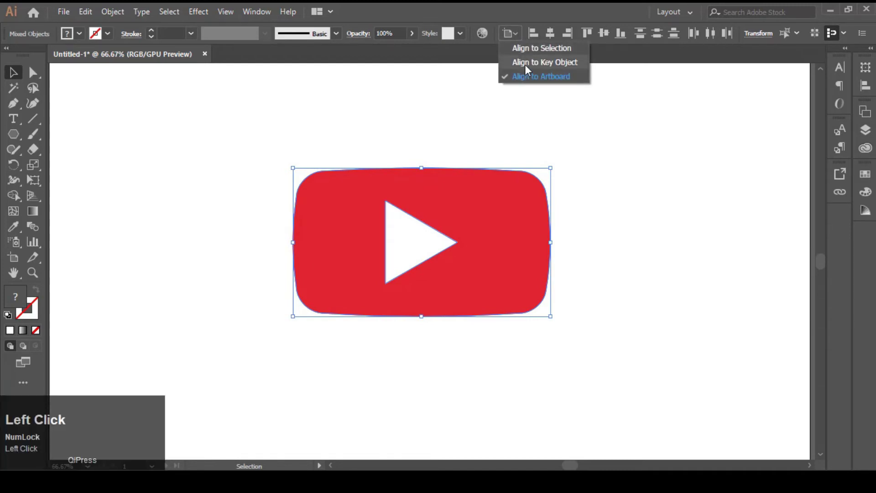
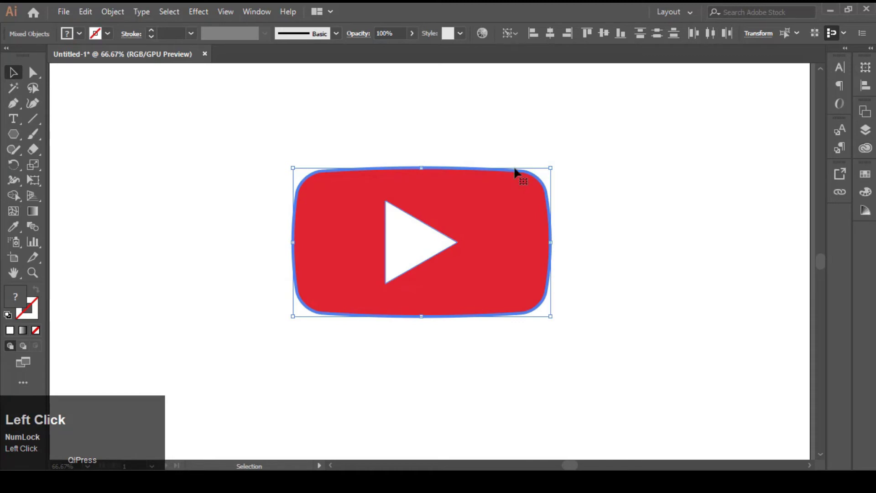
pyautogui.moveTo(551, 36); pyautogui.dragTo(608, 268)
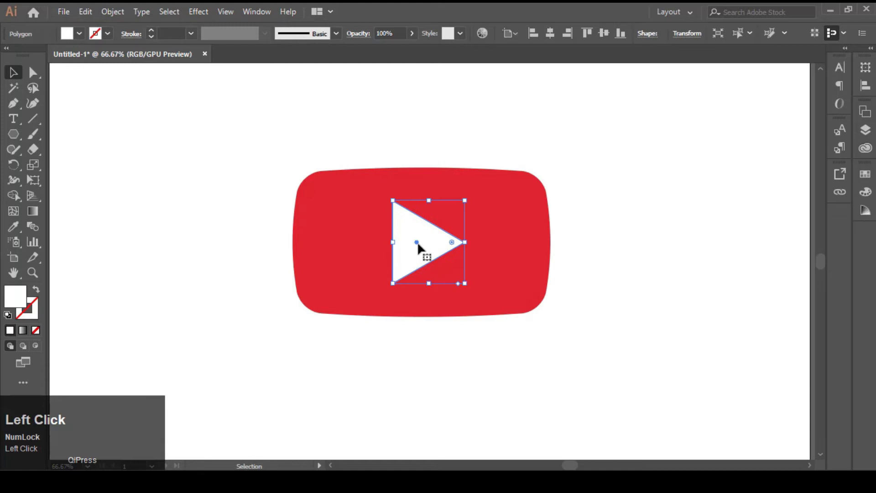
pyautogui.press('Right')
# - Draw a pen-tool sliver along the triangle's upper edge and give it a light grey fill
pyautogui.click(668, 300)
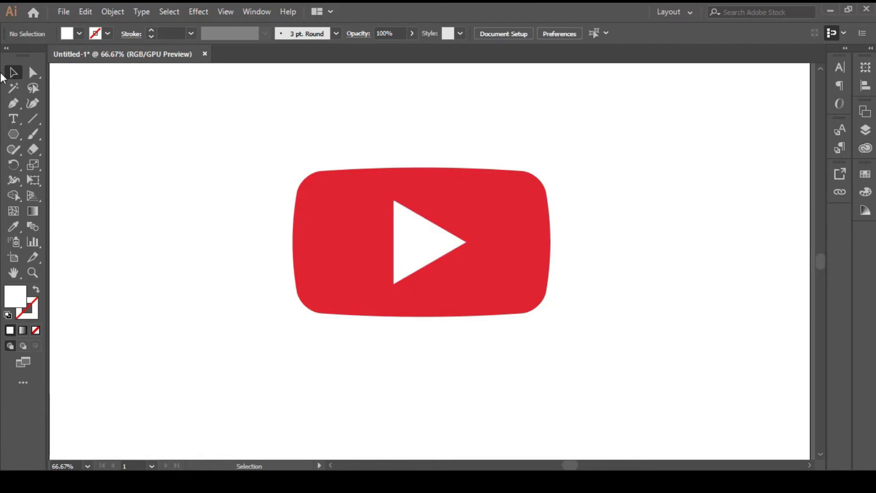
pyautogui.click(16, 106)
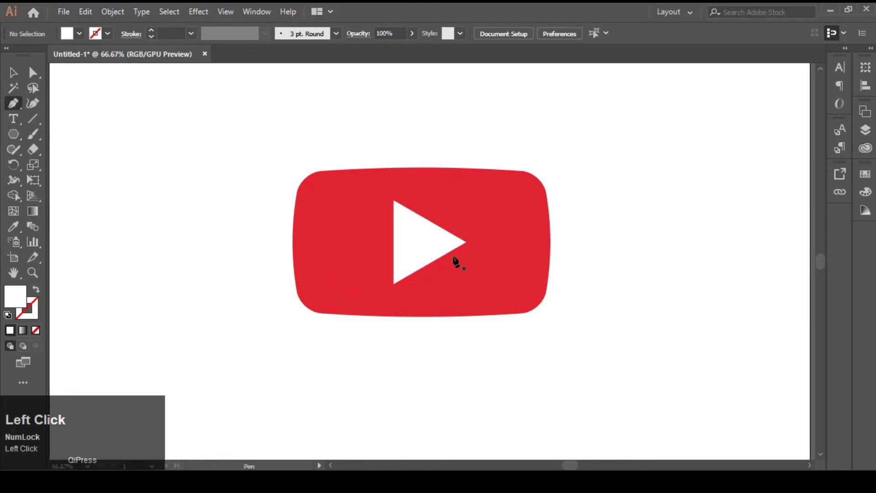
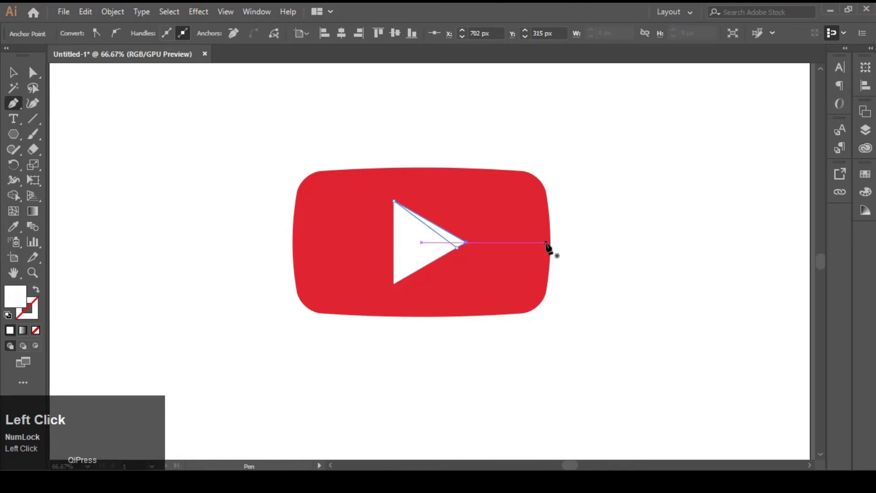
pyautogui.click(20, 73)
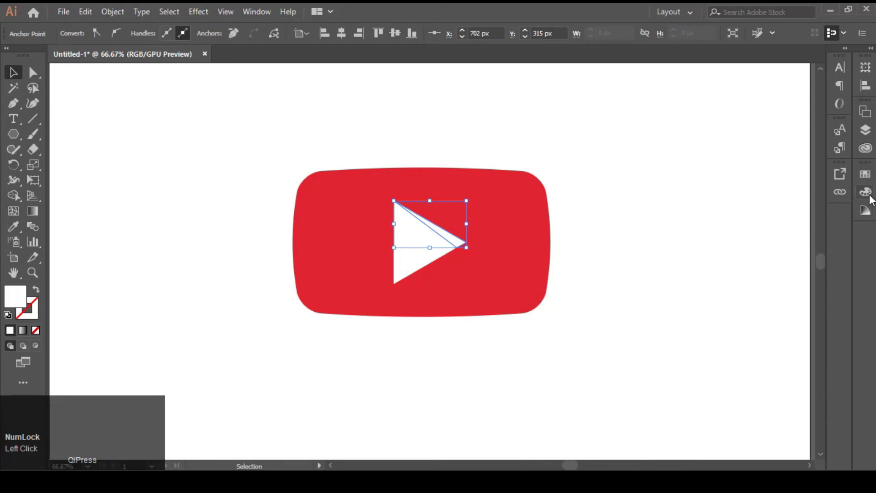
pyautogui.click(872, 196)
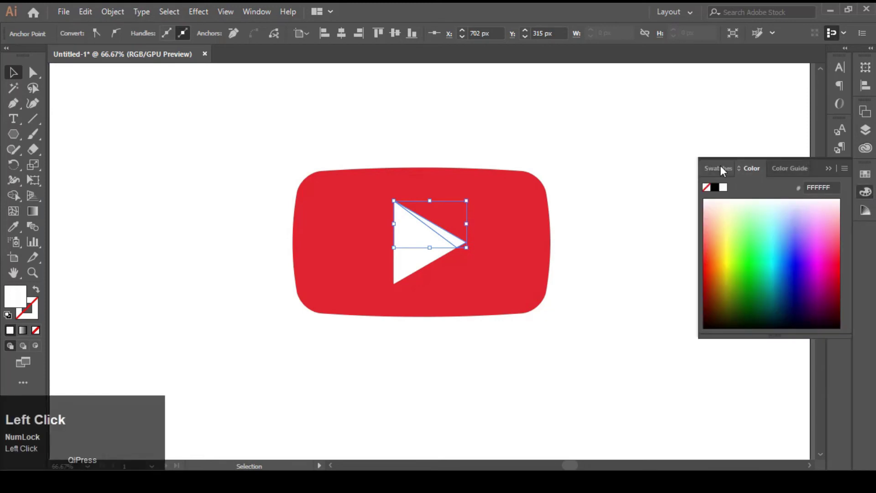
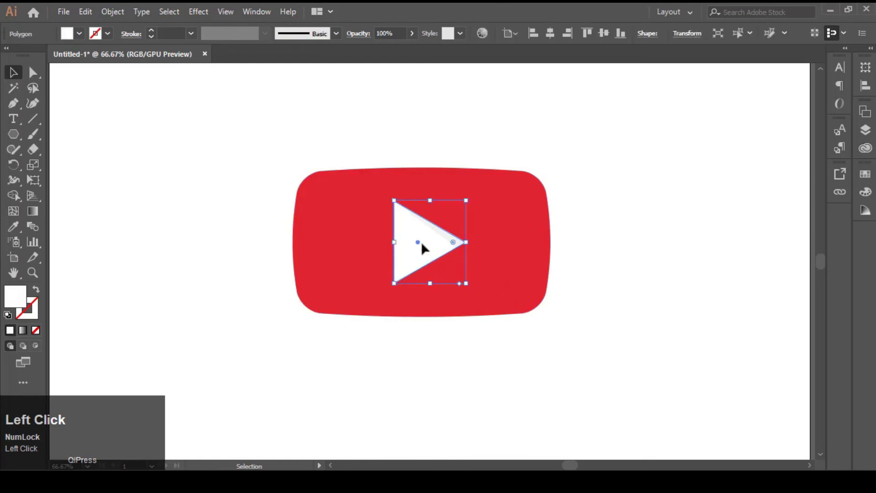
# - Nudge the white triangle right so the grey fold strip shows along its top edge
pyautogui.press('Right')
pyautogui.click(658, 249)
pyautogui.press('Right')
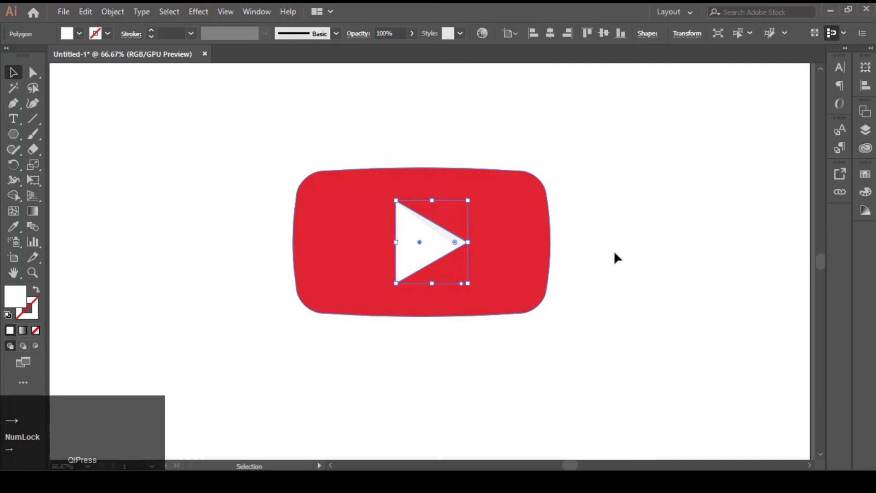
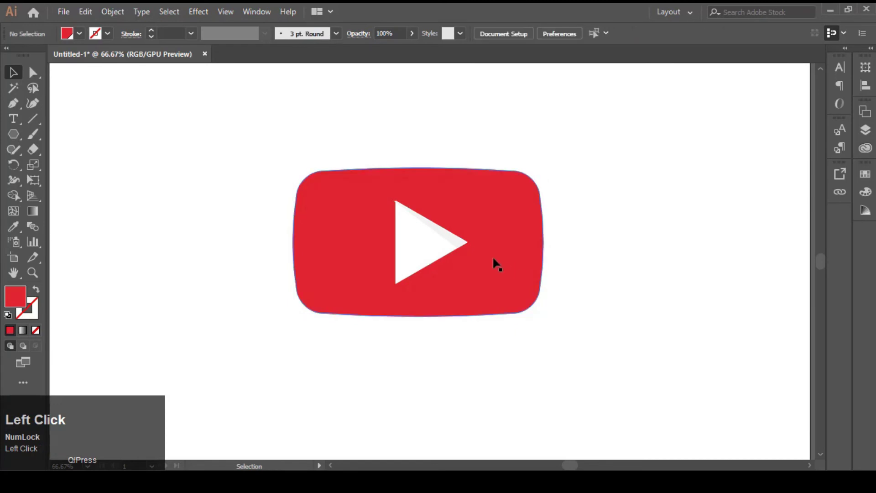
pyautogui.moveTo(435, 252); pyautogui.dragTo(619, 289)
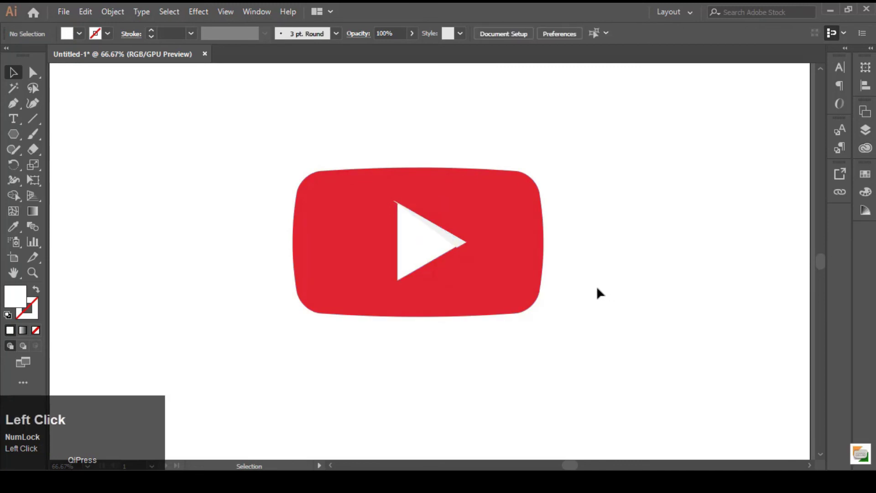
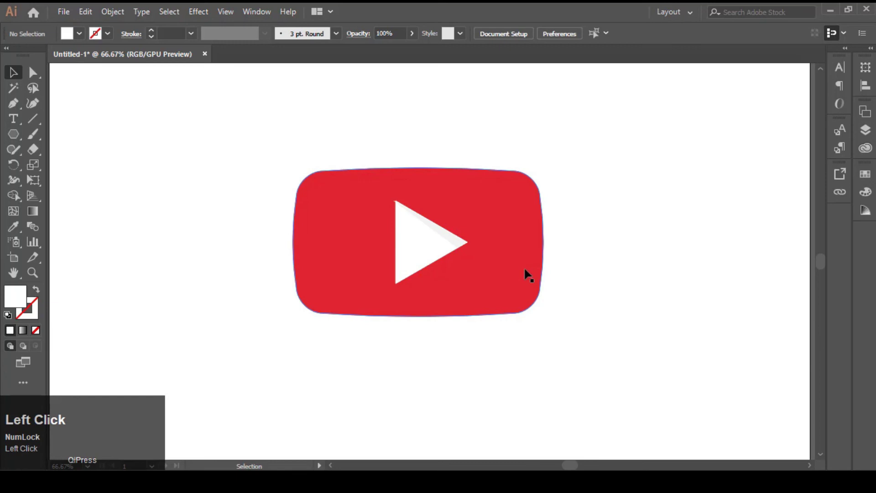
pyautogui.press('ctrl+z')
pyautogui.click(632, 327)
pyautogui.press('Right')
# - Undo stray selection moves of the triangle and fold, leaving both back in place
pyautogui.moveTo(644, 205); pyautogui.dragTo(357, 256)
pyautogui.rightClick(357, 256)
pyautogui.click(388, 336)
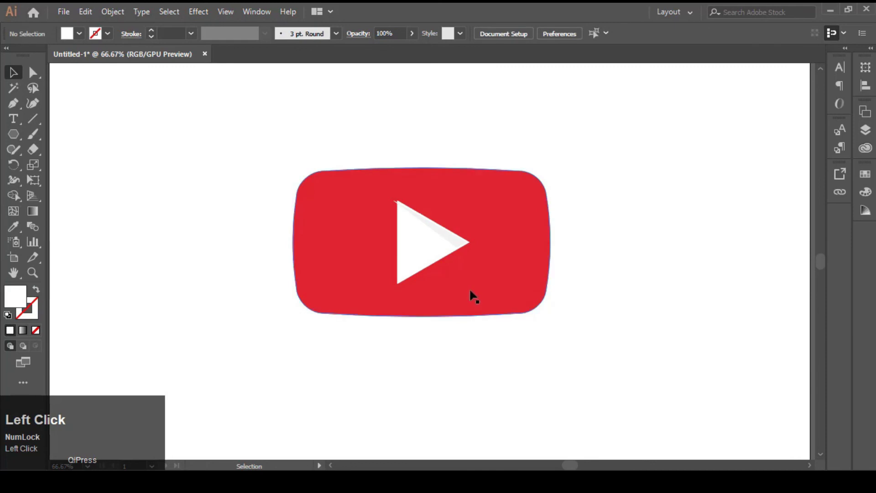
pyautogui.press('ctrl+z')
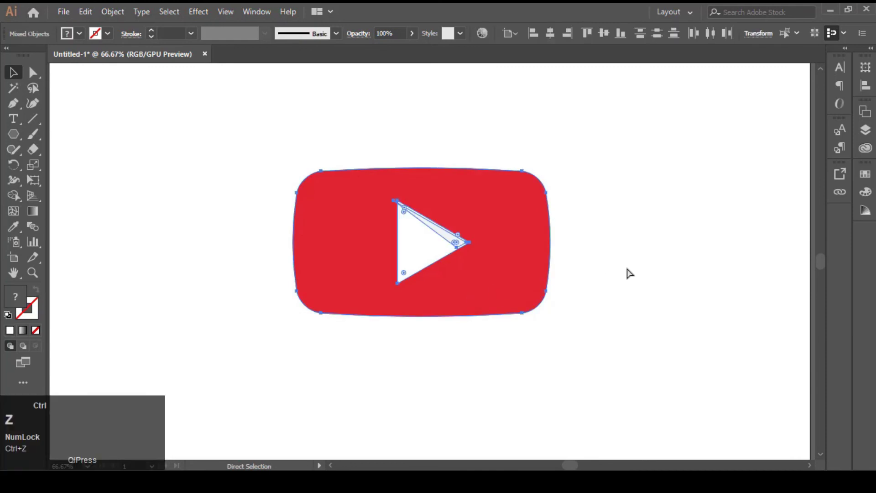
pyautogui.click(633, 269)
pyautogui.press('ctrl+z')
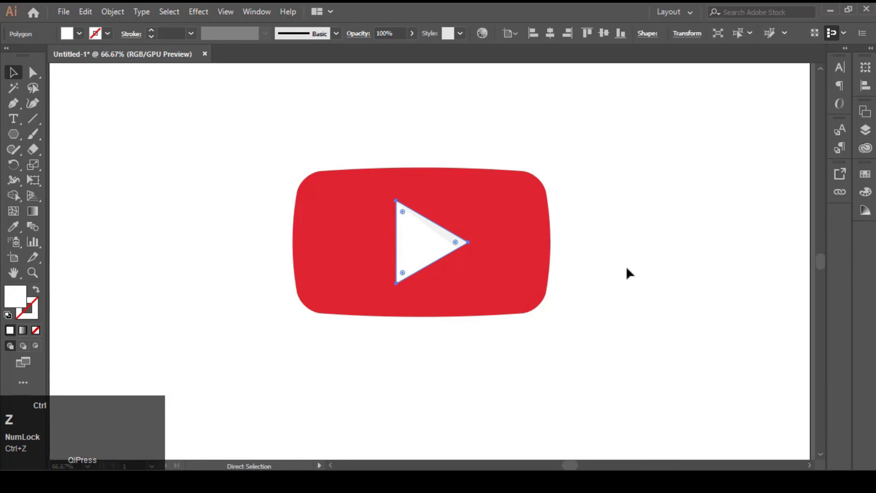
pyautogui.click(633, 269)
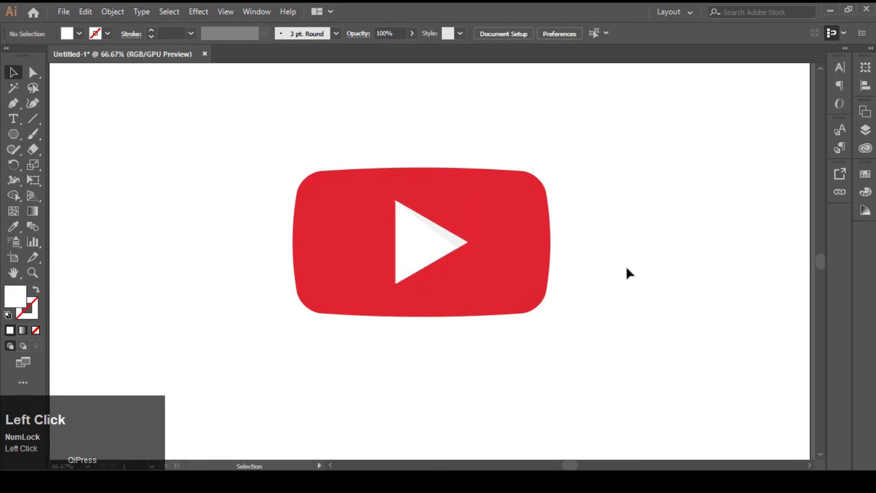
pyautogui.press('ctrl+z')
pyautogui.doubleClick(602, 270)
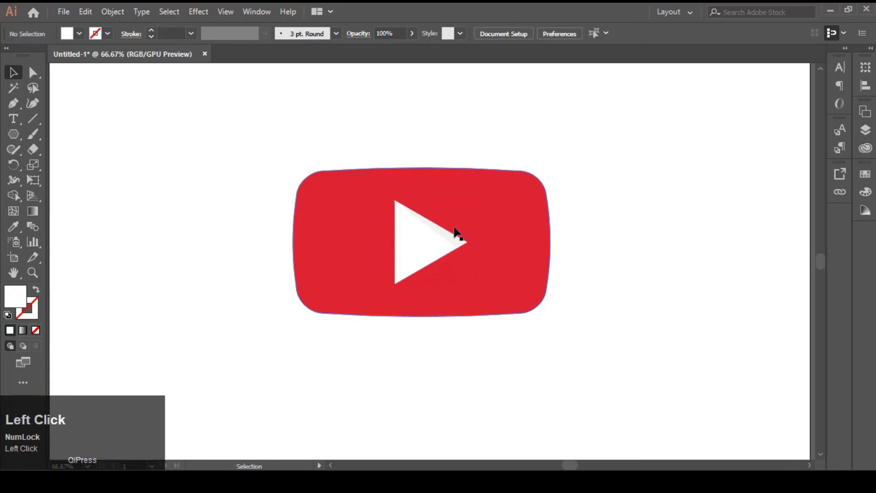
pyautogui.press('ctrl+z')
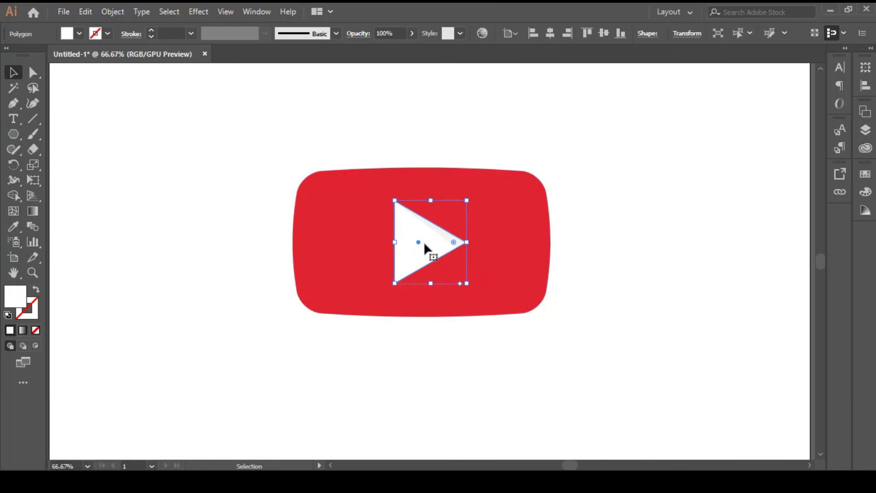
pyautogui.click(606, 258)
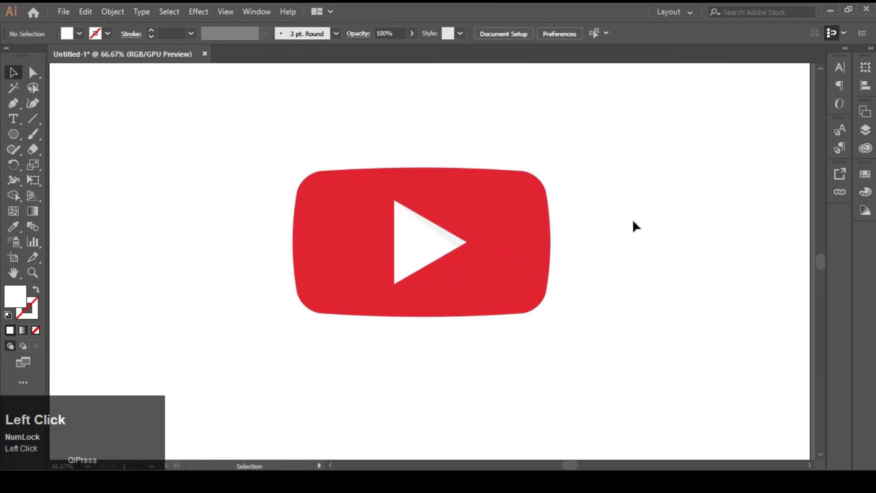
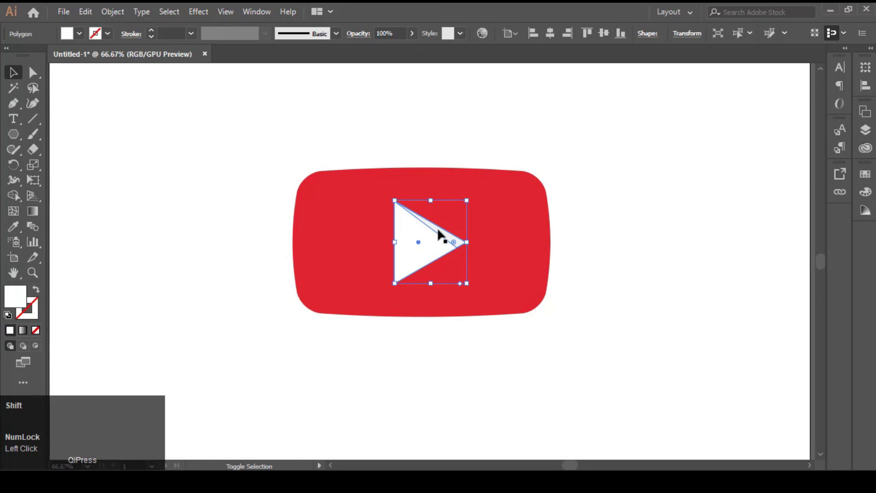
# - Group the white triangle with its grey fold and deselect to preview the logo
pyautogui.click(444, 230)
pyautogui.rightClick(436, 240)
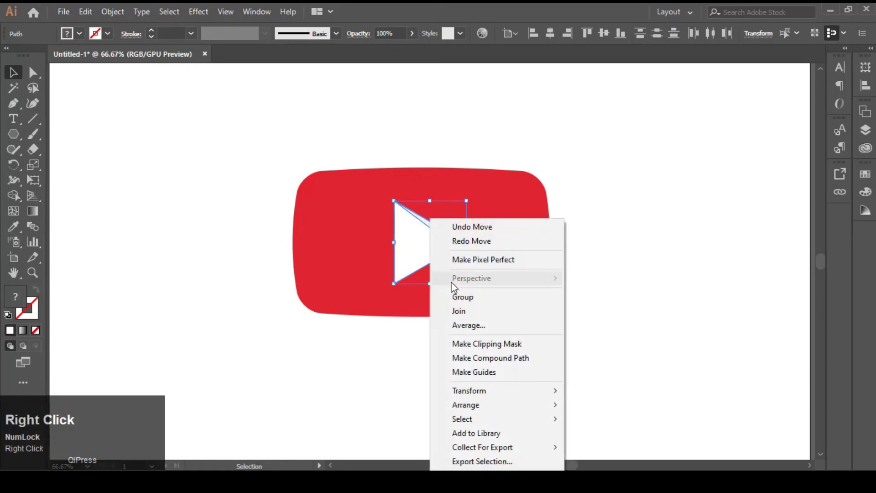
pyautogui.click(461, 301)
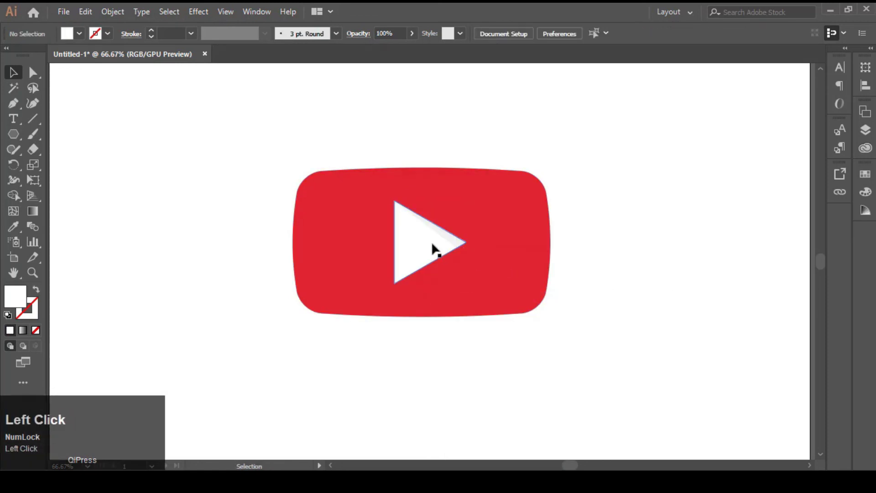
pyautogui.press('Right')
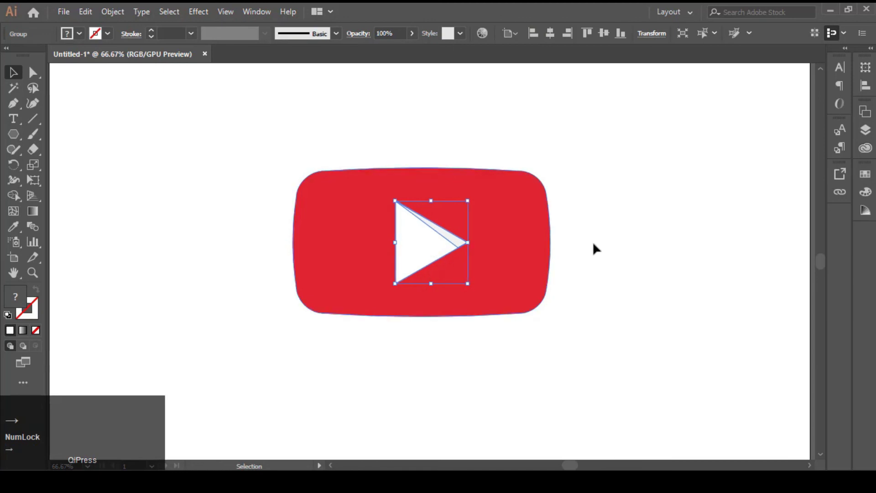
pyautogui.click(619, 240)
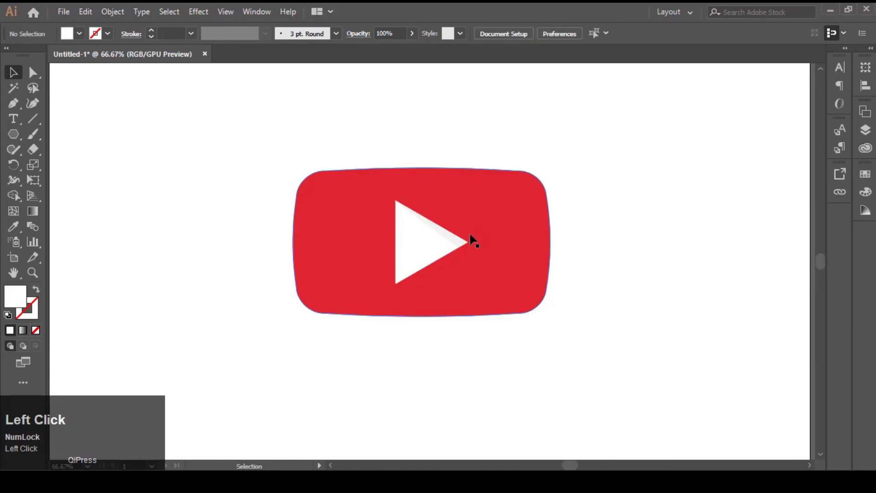